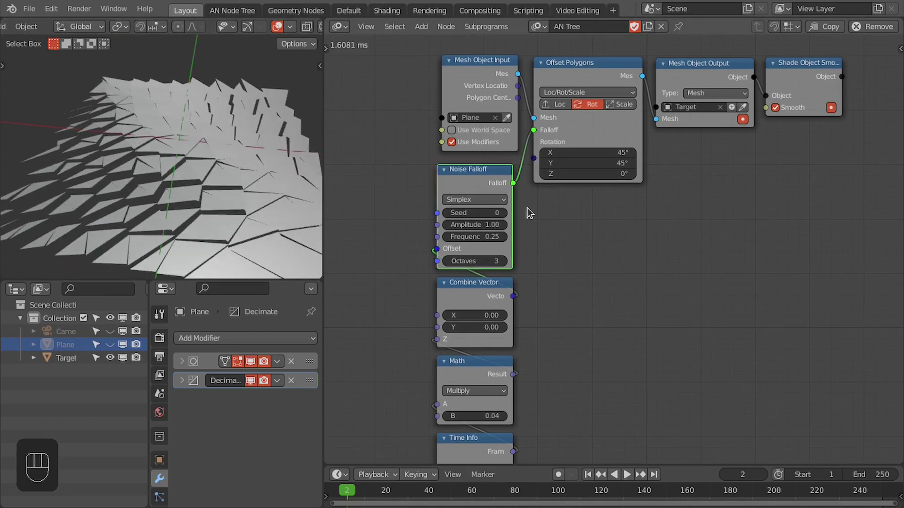
- Add a Sound Falloff node to the Animation Nodes tree via Shift+A search
drag(178, 175, 219, 170)
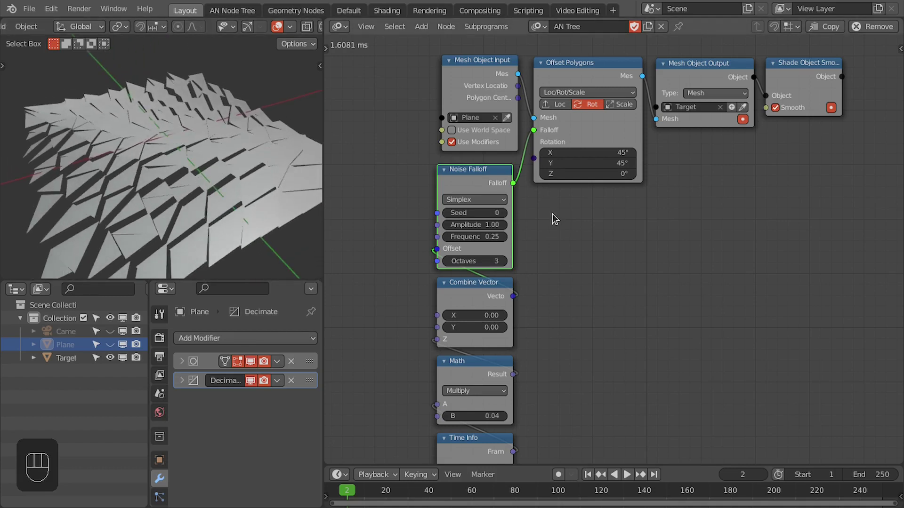
key(shift+a)
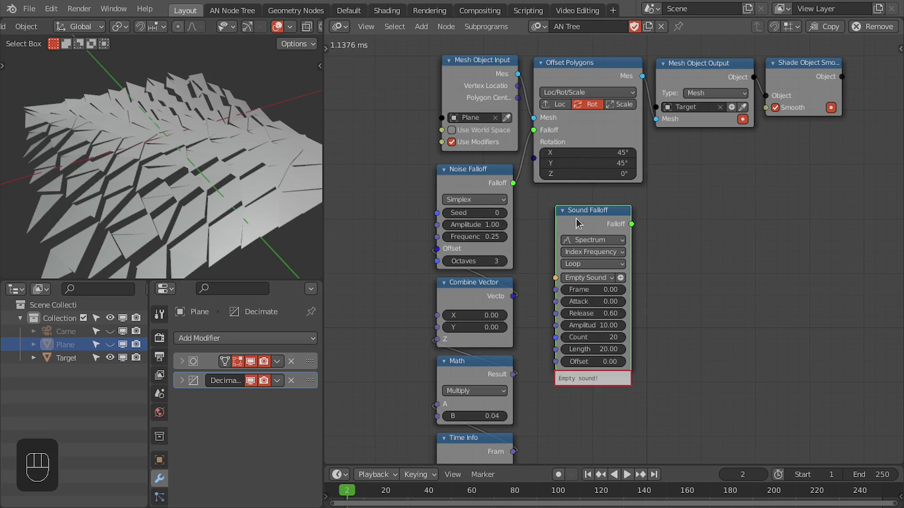
click(578, 223)
- Give the Target polygons Solidify thickness and a Bevel with a raised segment count for smooth edges
drag(156, 192, 217, 202)
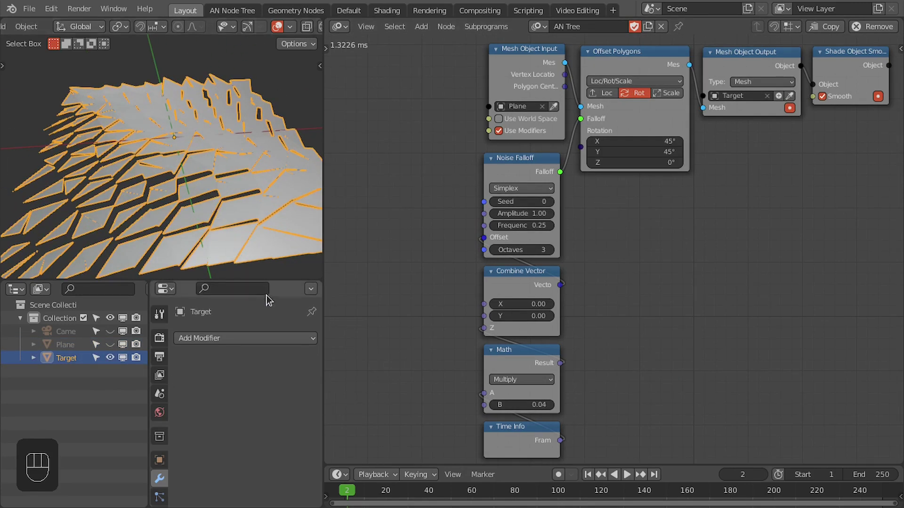
drag(249, 339, 336, 254)
middle_click(216, 154)
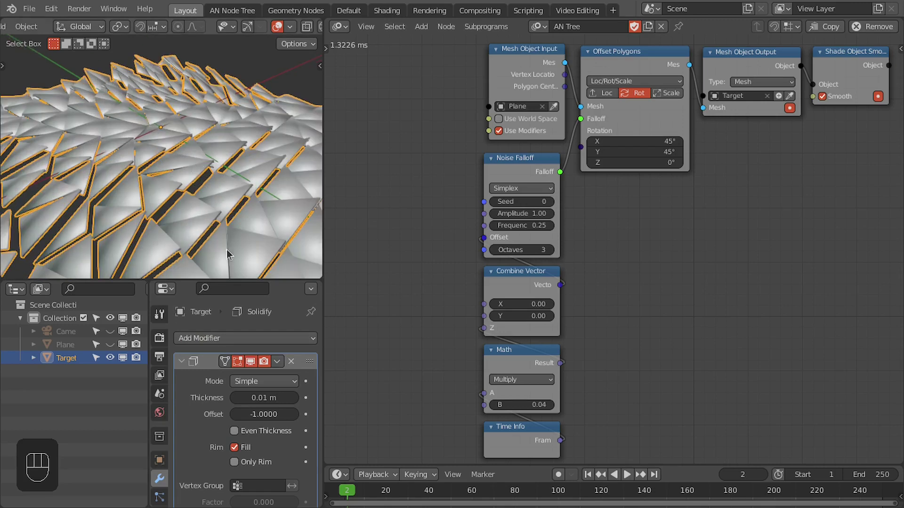
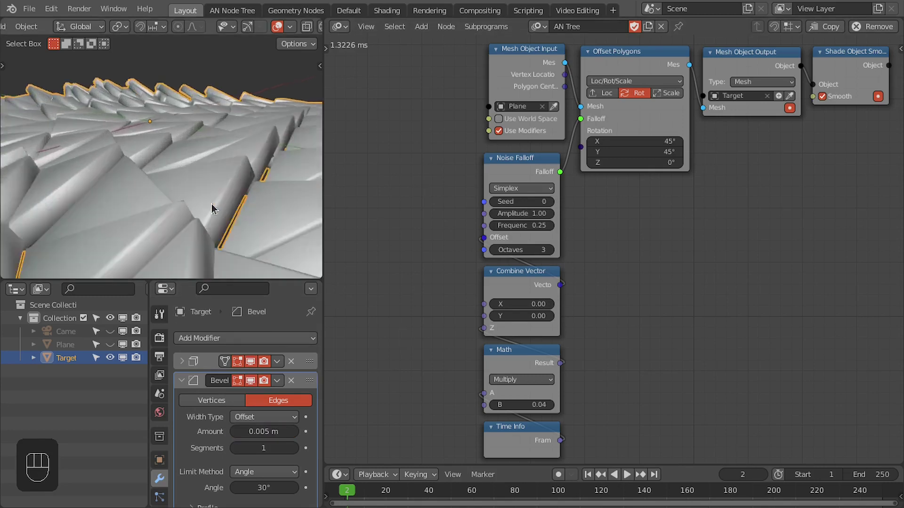
middle_click(219, 212)
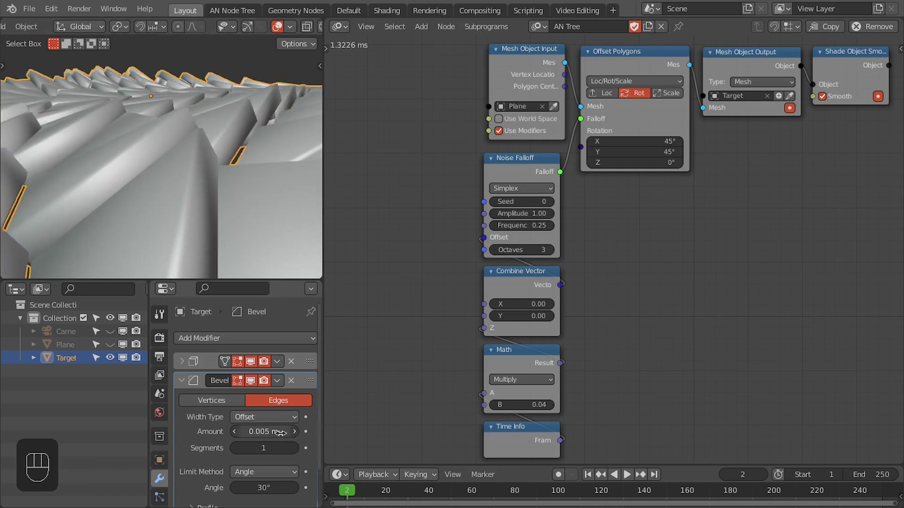
click(298, 454)
click(298, 454)
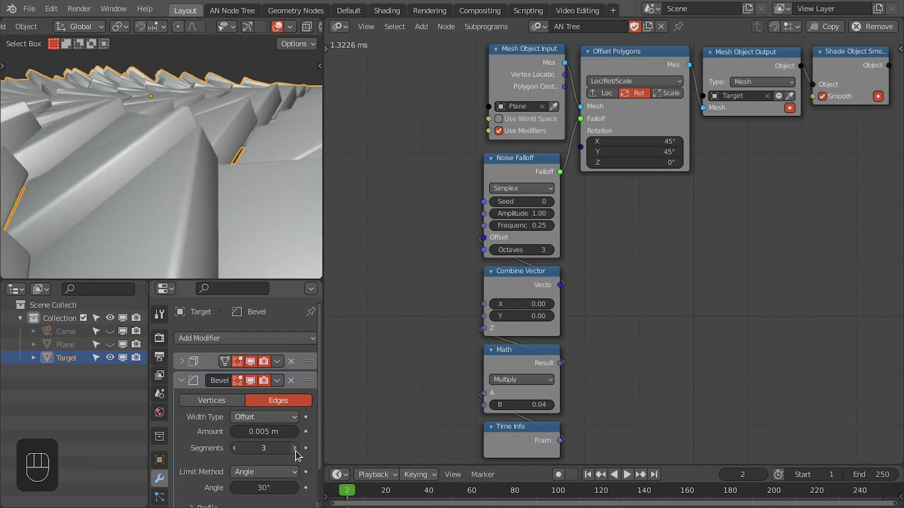
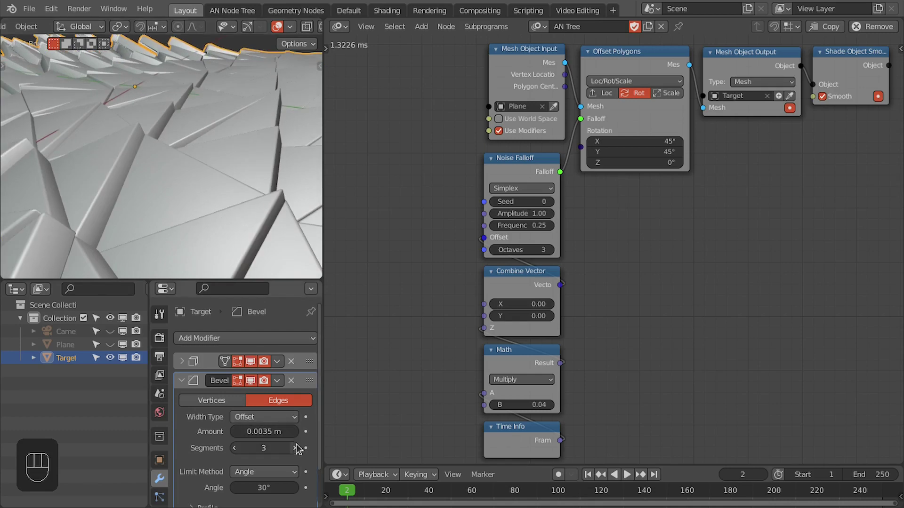
click(299, 448)
click(296, 444)
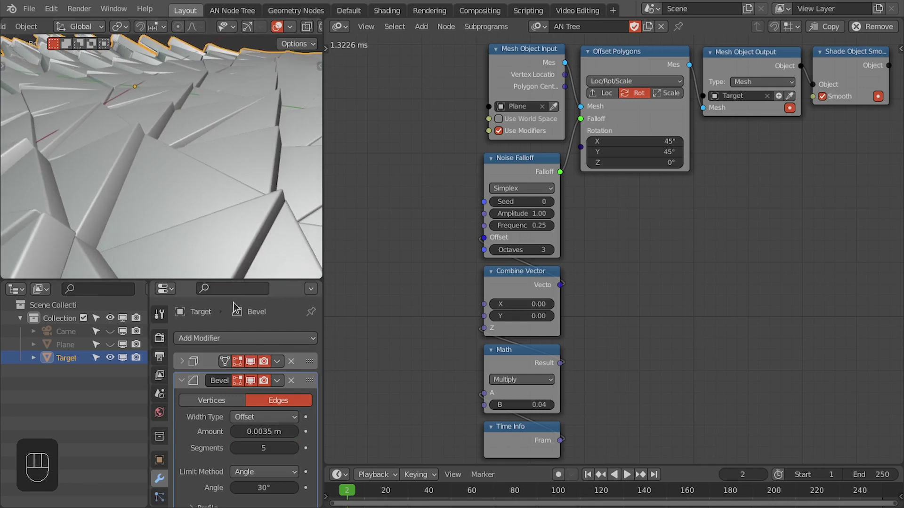
click(237, 458)
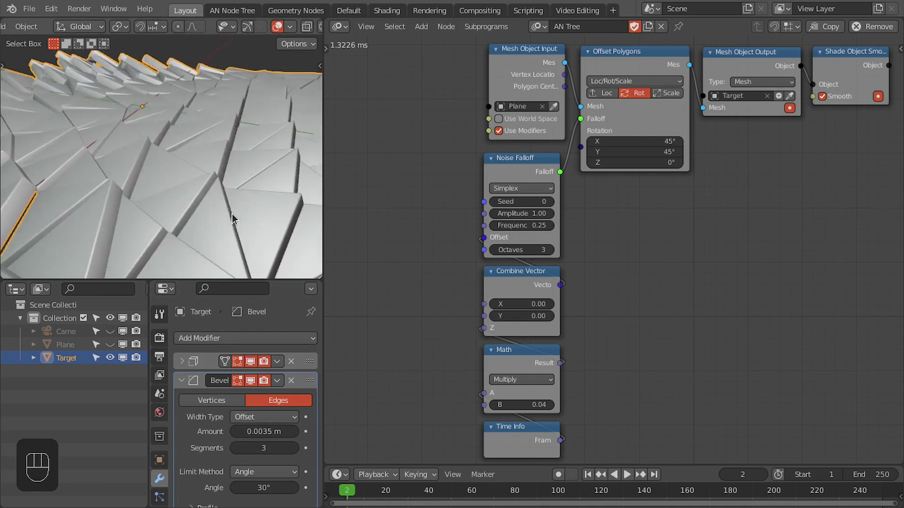
- Zoom out over the whole polygon field and play the rotation animation, then stop it
drag(196, 170, 197, 202)
key(alt+a)
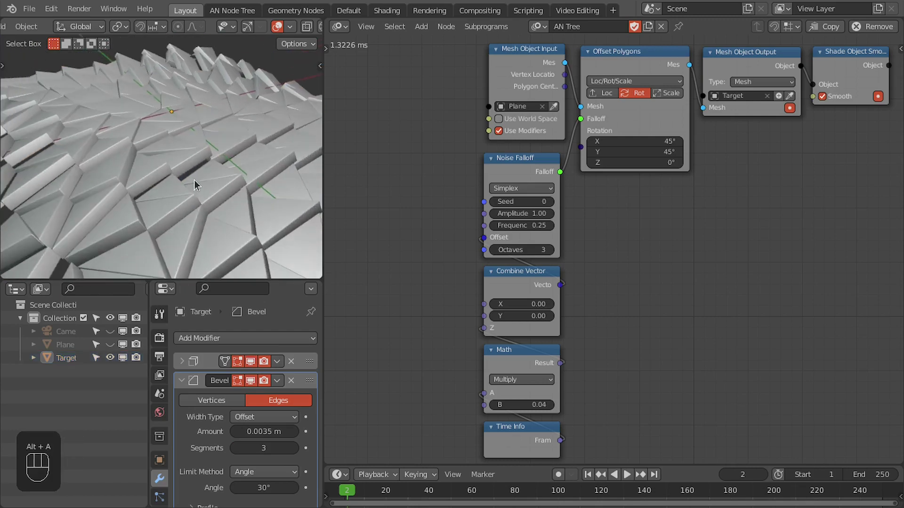
key(KP_0)
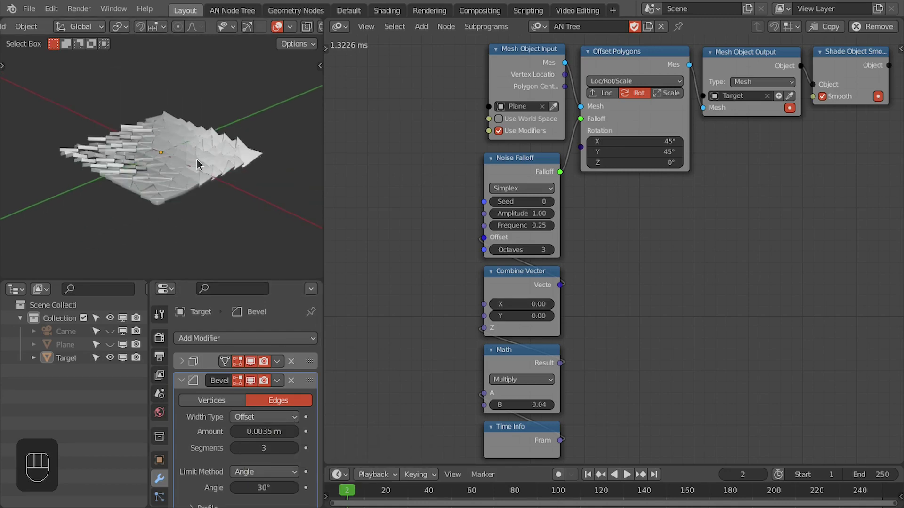
key(space)
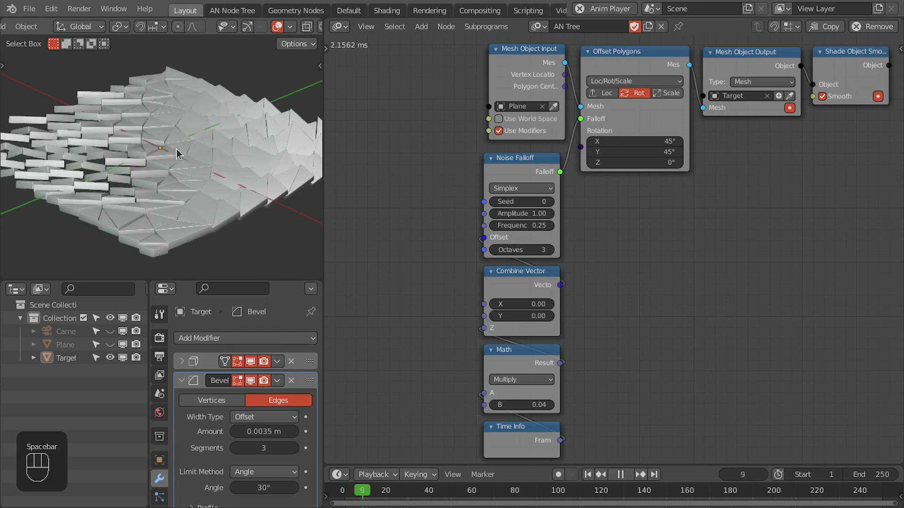
key(space)
- Enable world nodes and light the scene with the cayley_interior_1k HDR environment texture
middle_click(165, 168)
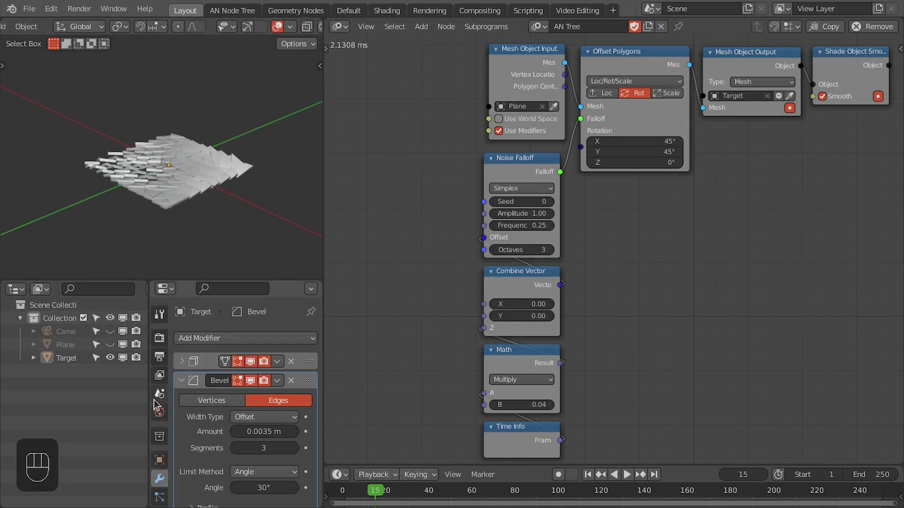
click(164, 417)
click(275, 386)
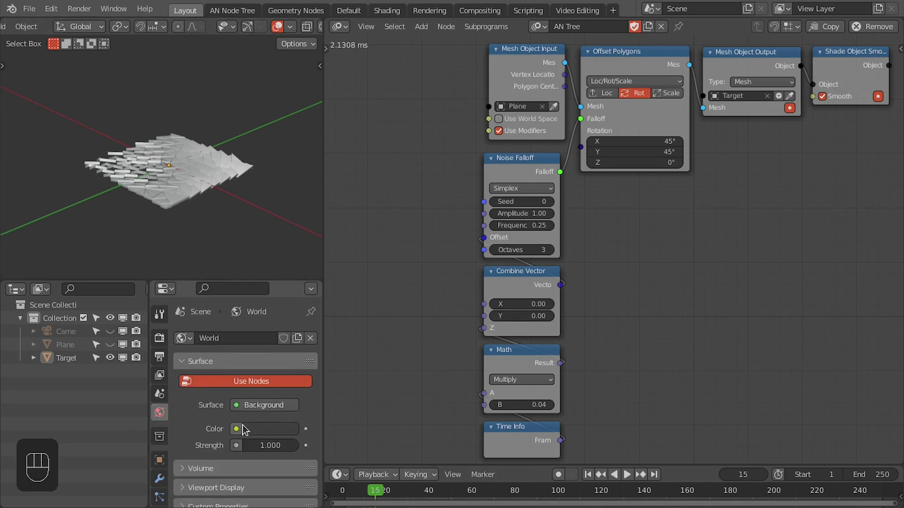
drag(242, 431, 383, 298)
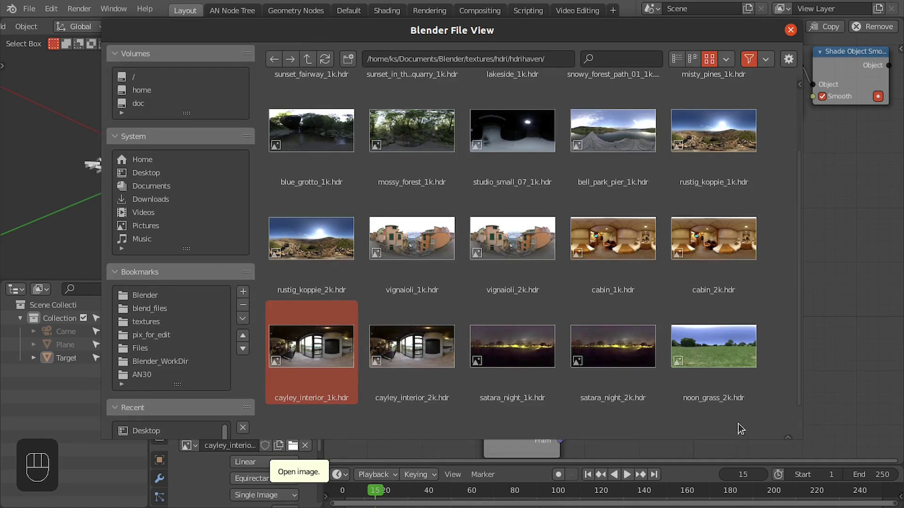
key(z)
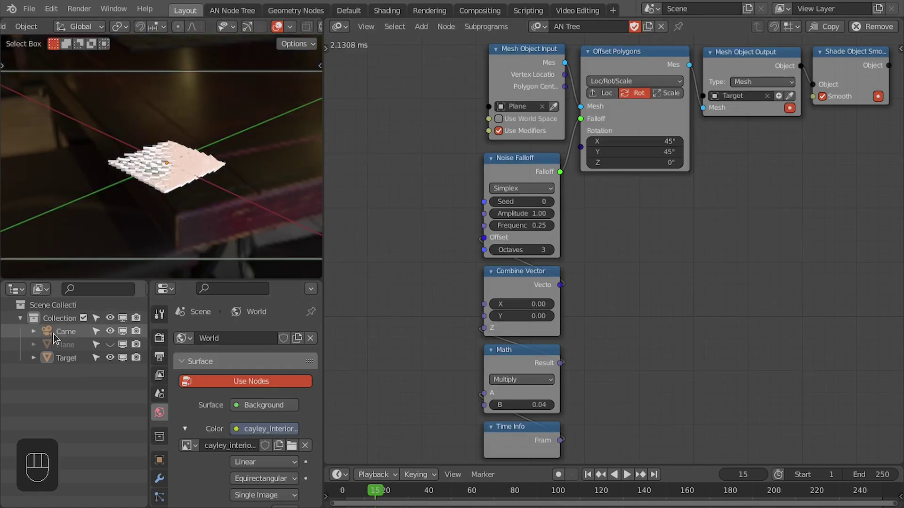
- Select the camera, look through it in a maximized 3D view and enable Lock Camera to View
click(67, 330)
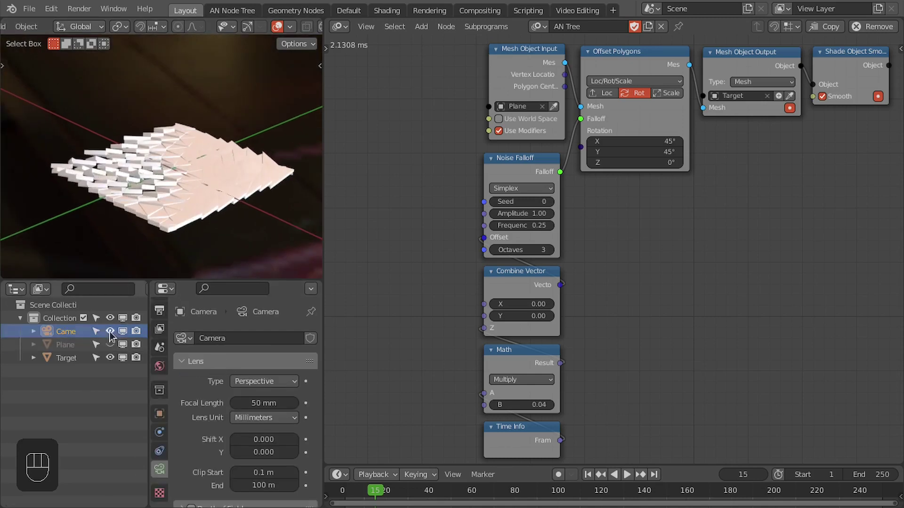
click(266, 401)
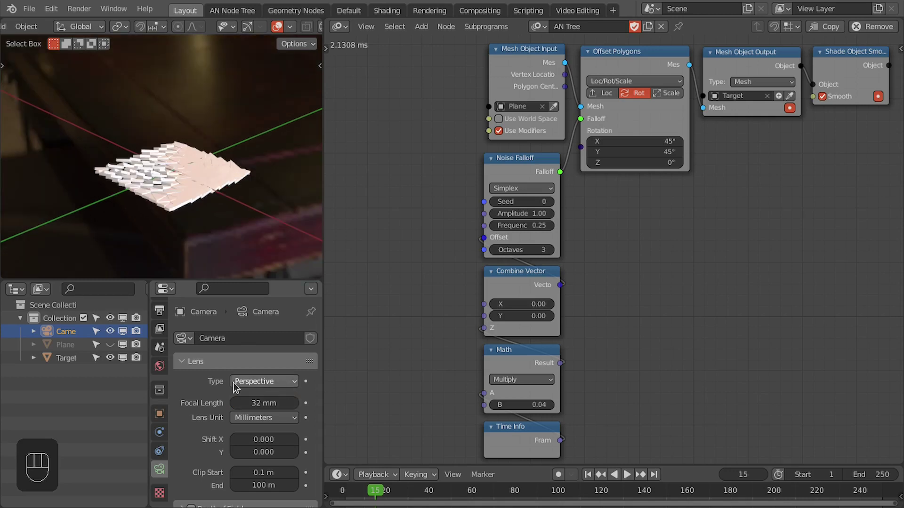
key(ctrl+space)
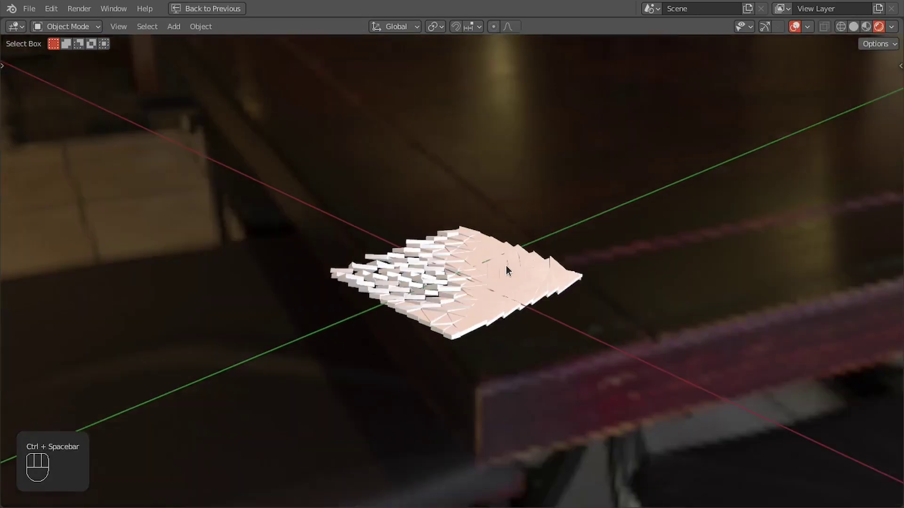
key(n)
drag(603, 204, 622, 209)
click(896, 130)
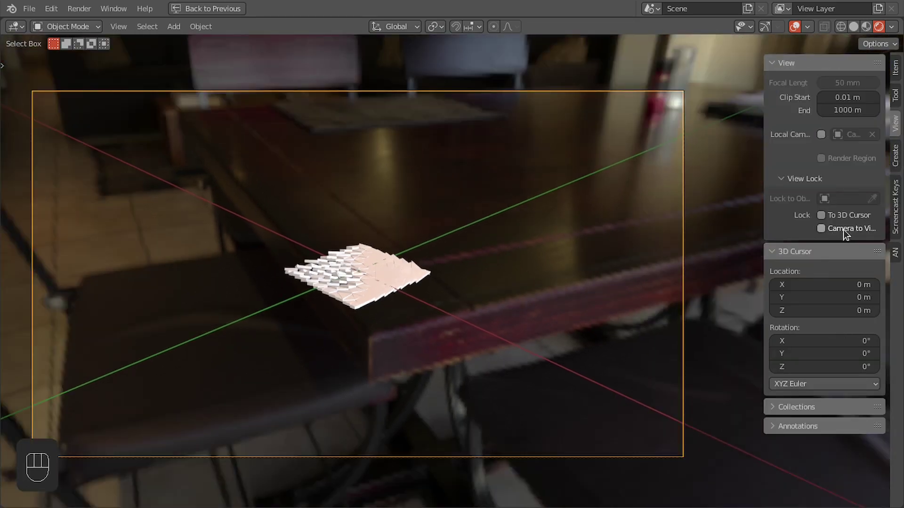
click(843, 233)
- Navigate the camera low and close across the polygon field to frame the shot
drag(457, 285, 711, 273)
drag(467, 275, 516, 199)
middle_click(491, 238)
drag(459, 175, 464, 187)
middle_click(422, 229)
middle_click(442, 229)
drag(440, 241, 454, 204)
drag(453, 231, 470, 216)
drag(504, 253, 500, 240)
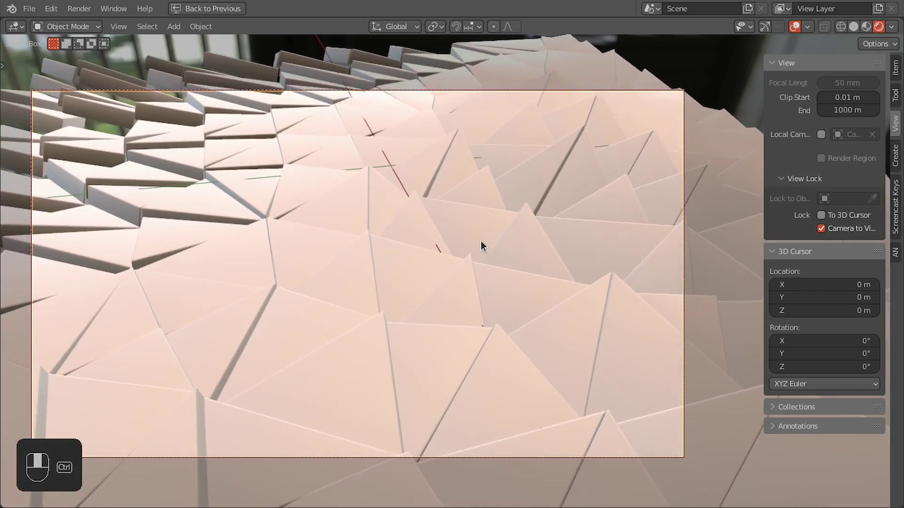
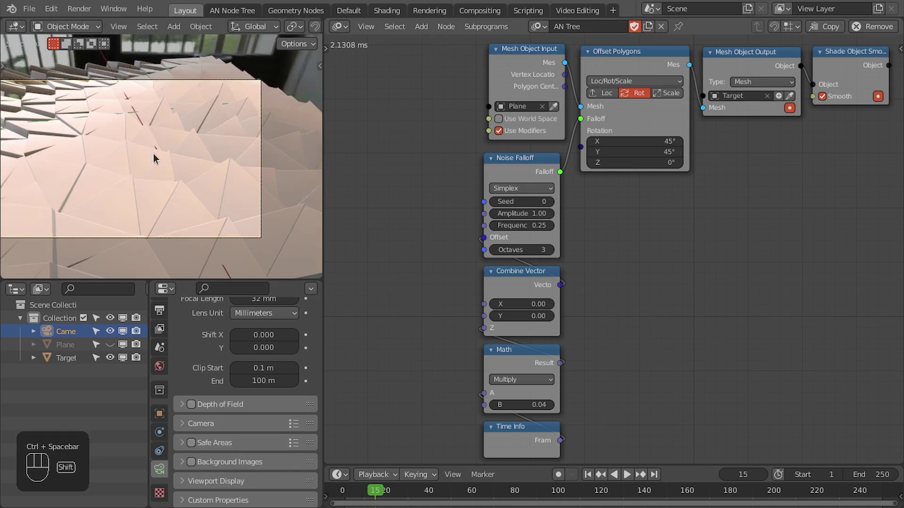
drag(190, 159, 214, 163)
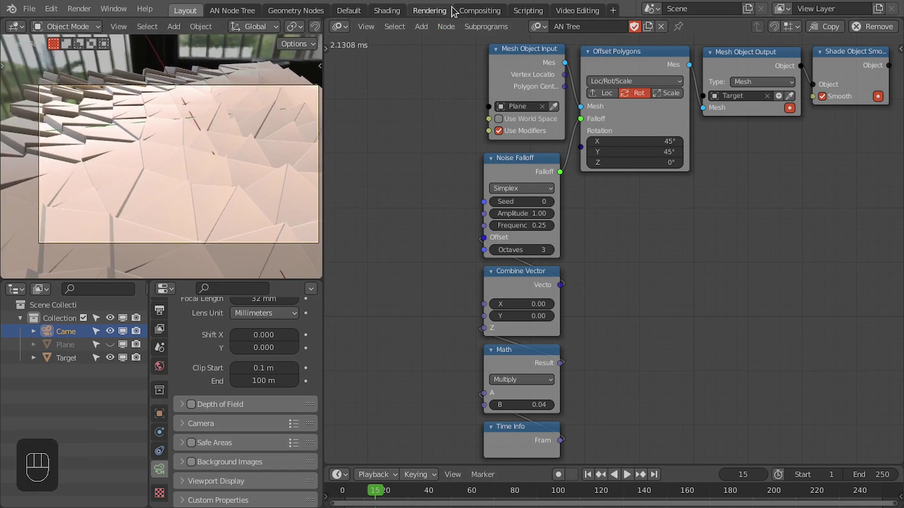
click(402, 12)
- Apply a black PBR plastic material to the polygons with roughness 0.009 and clearcoat 1
key(KP_0)
key(z)
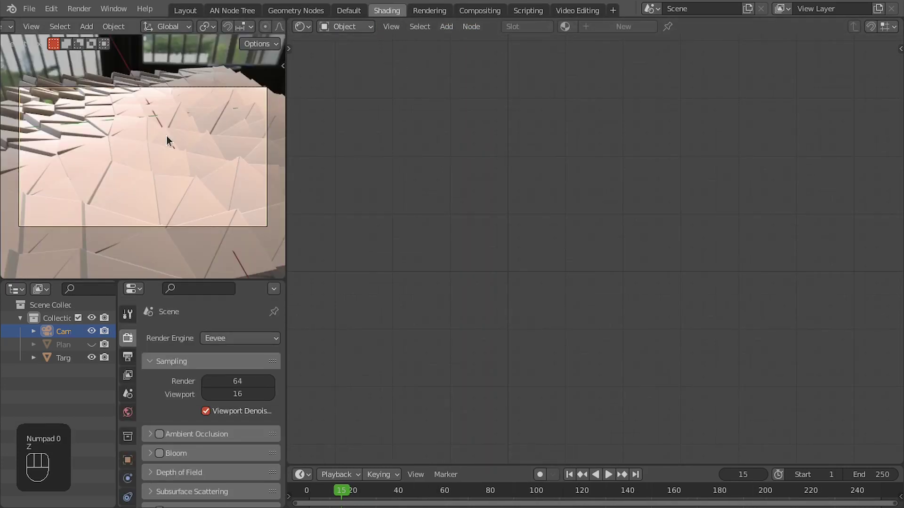
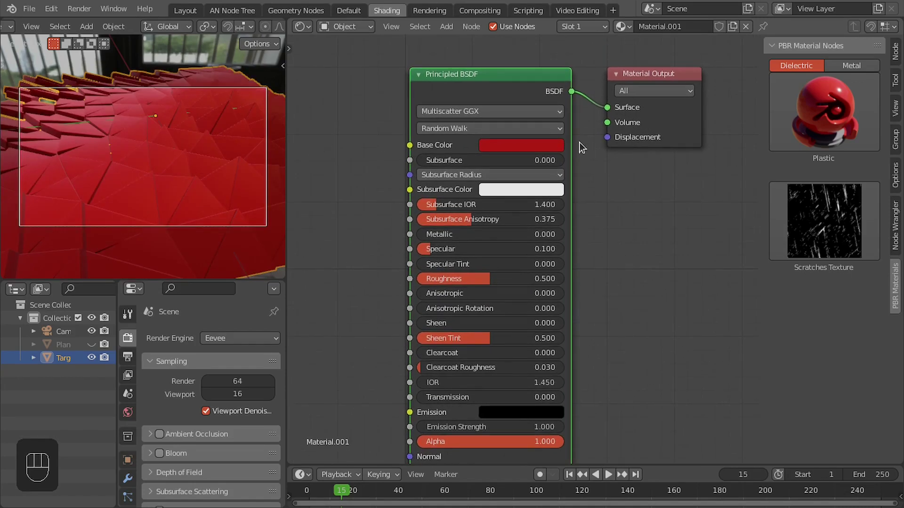
click(533, 149)
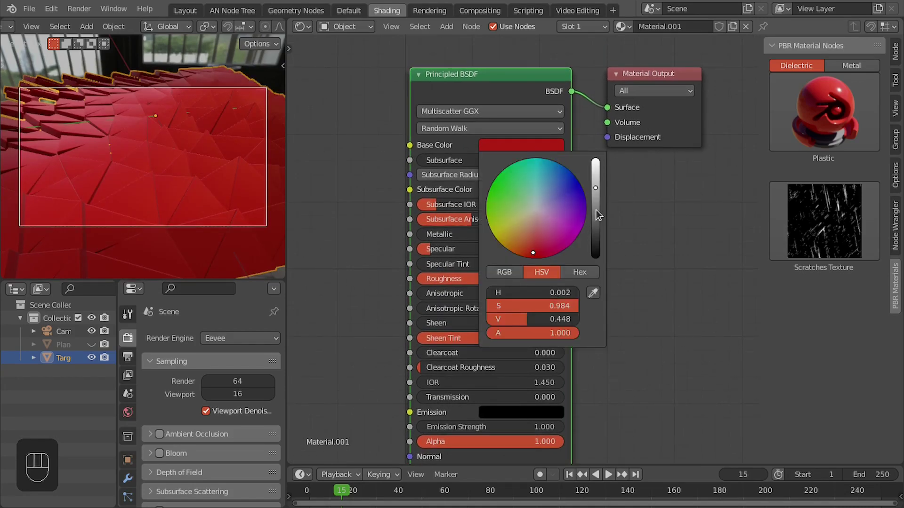
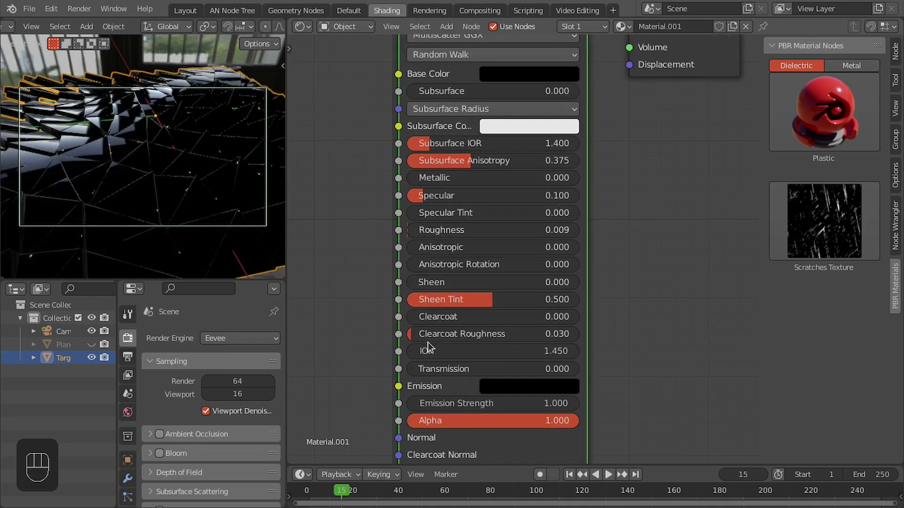
drag(419, 320, 594, 317)
- Return to the layout, select the camera and add a sphere-shaped Empty to the scene
click(193, 14)
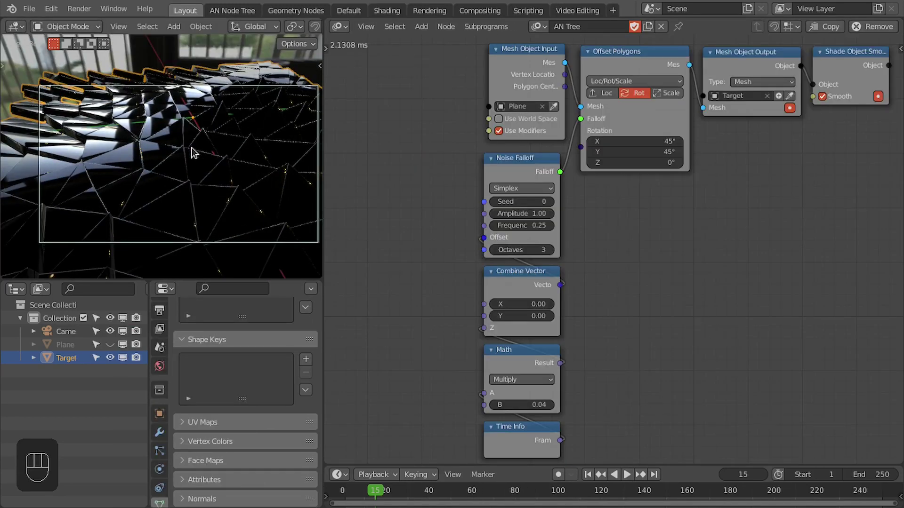
key(alt+a)
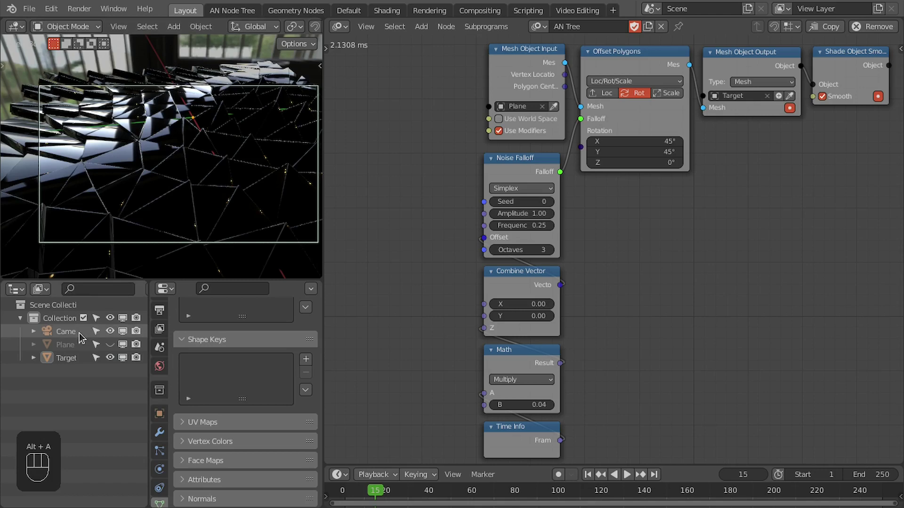
click(71, 340)
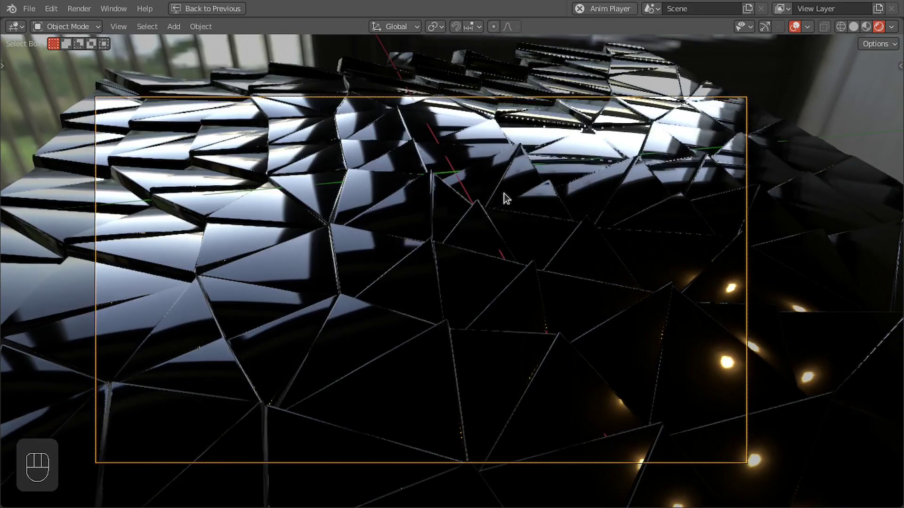
key(space)
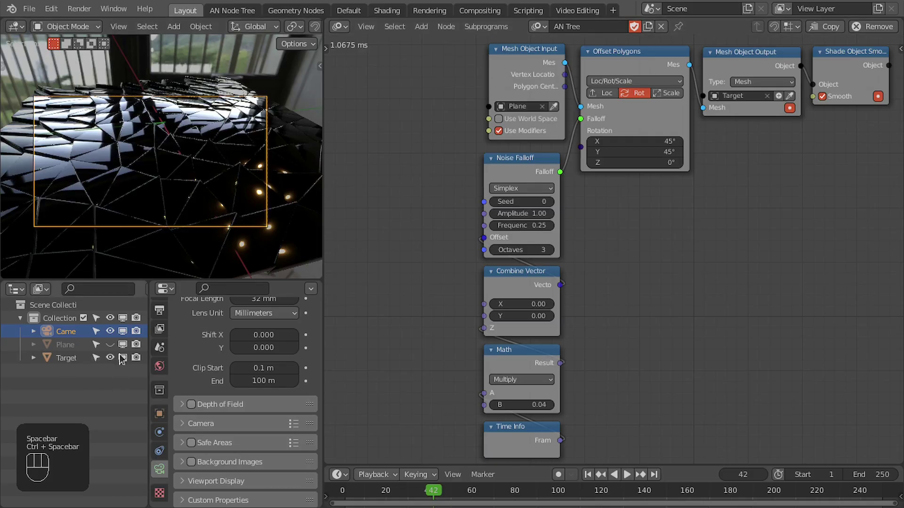
key(shift+a)
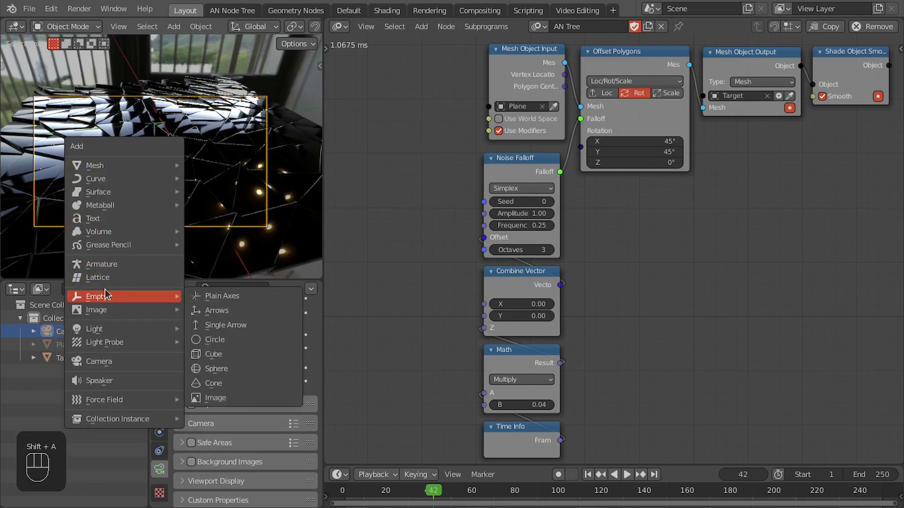
key(ctrl+space)
- Move the Empty among the polygons within the camera's view
key(s)
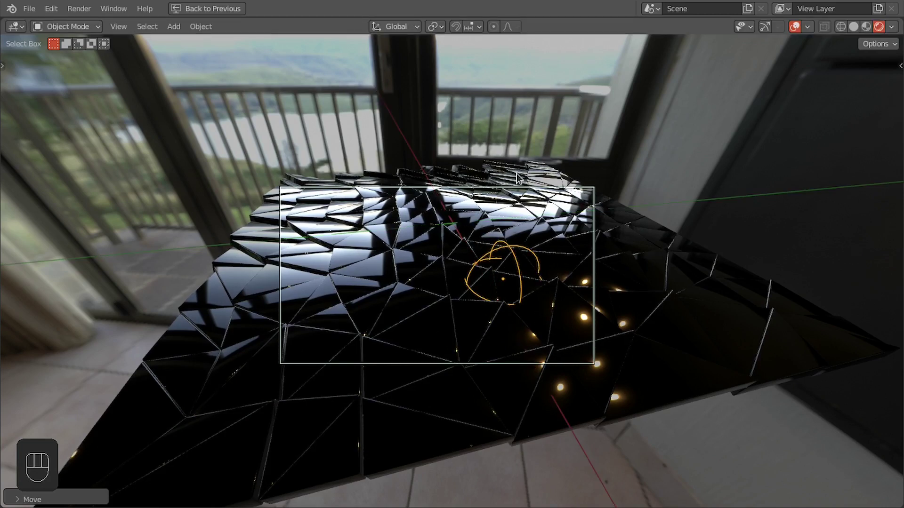
drag(504, 171, 472, 199)
key(ctrl+space)
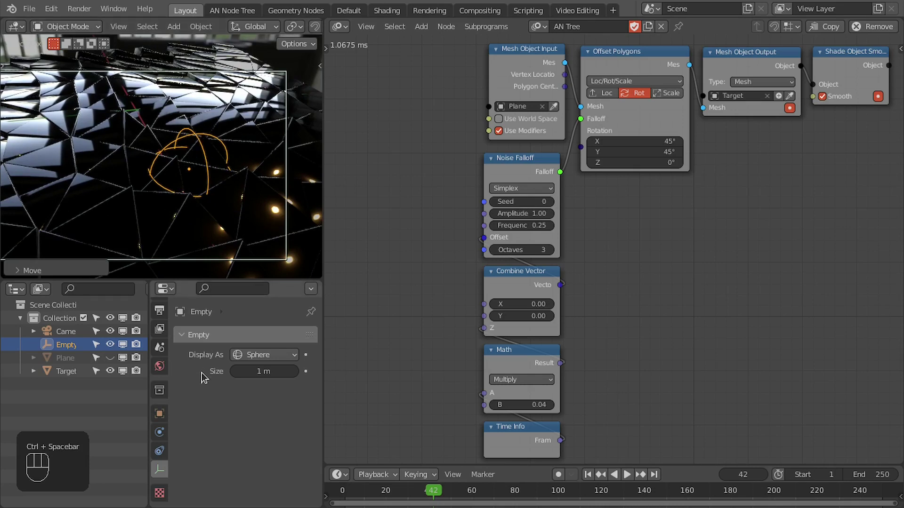
- Enable the camera's Depth of Field focused on the Empty and jump back to frame 1
click(63, 336)
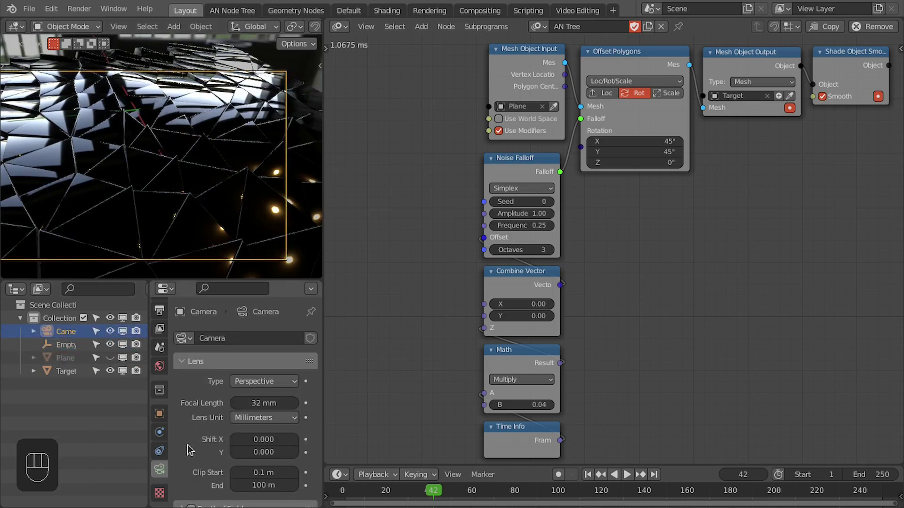
click(192, 458)
drag(182, 458, 190, 451)
click(290, 379)
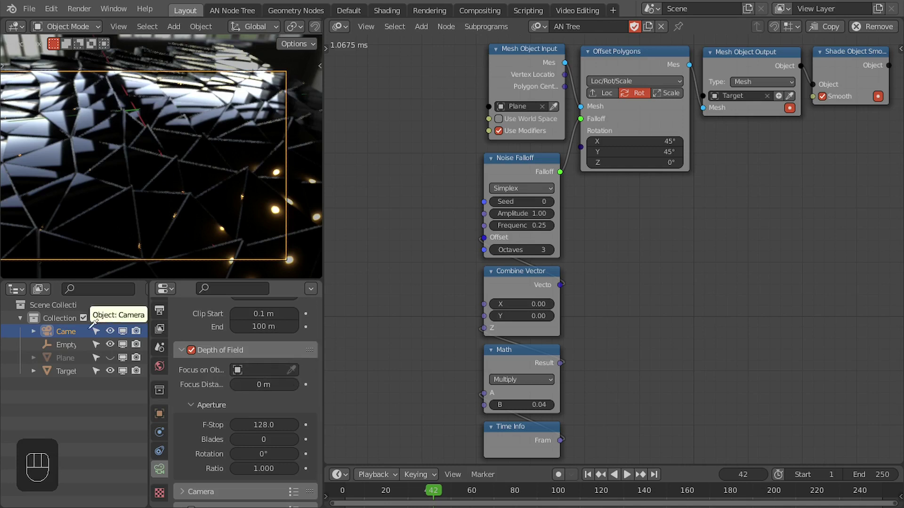
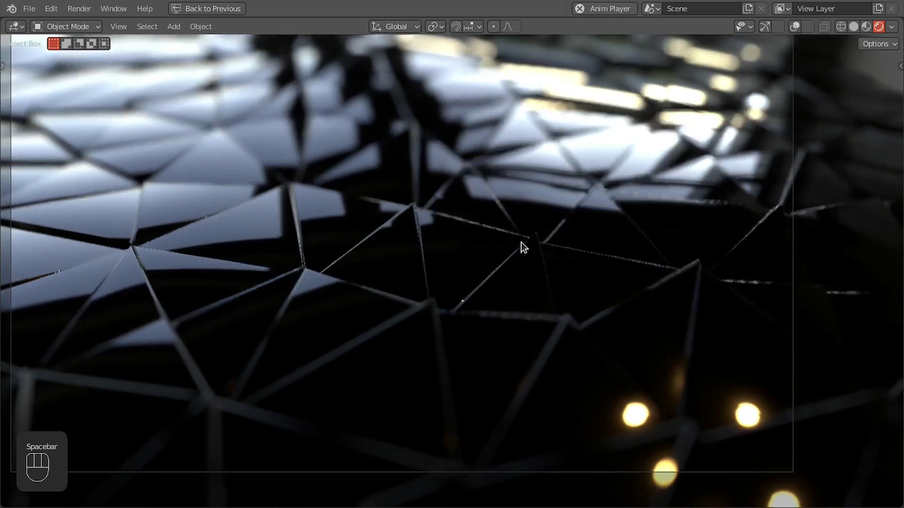
key(shift+Left)
key(ctrl+space)
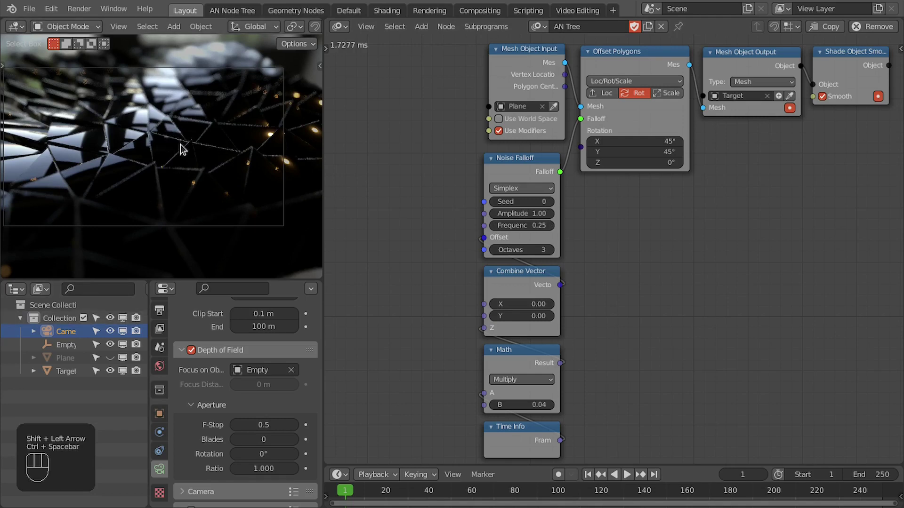
- Add a point light between the polygons, colour it orange at 250 W and reframe the camera over it
key(shift+a)
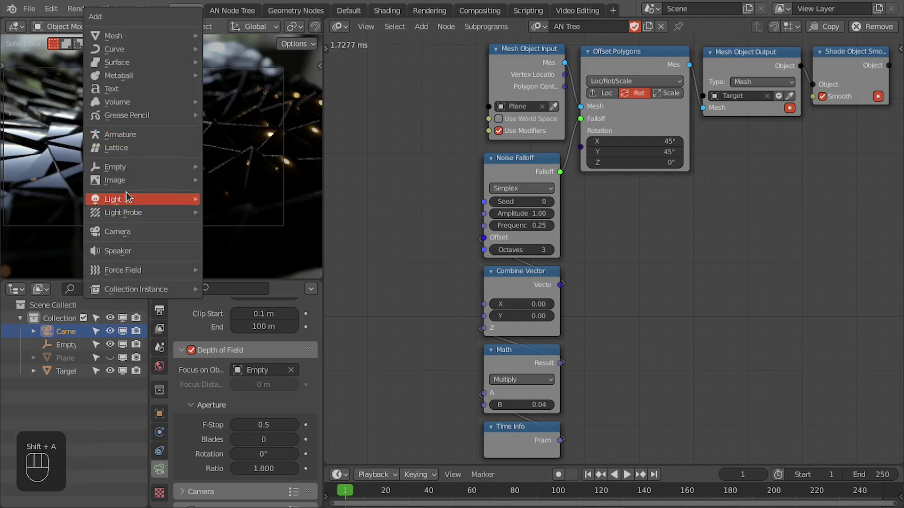
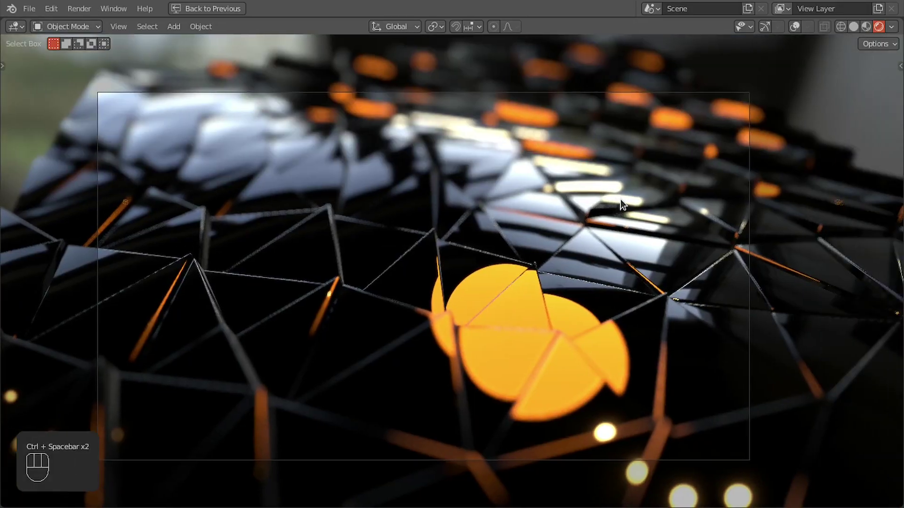
key(n)
drag(604, 240, 451, 276)
click(451, 254)
click(434, 274)
key(shift+Left)
key(space)
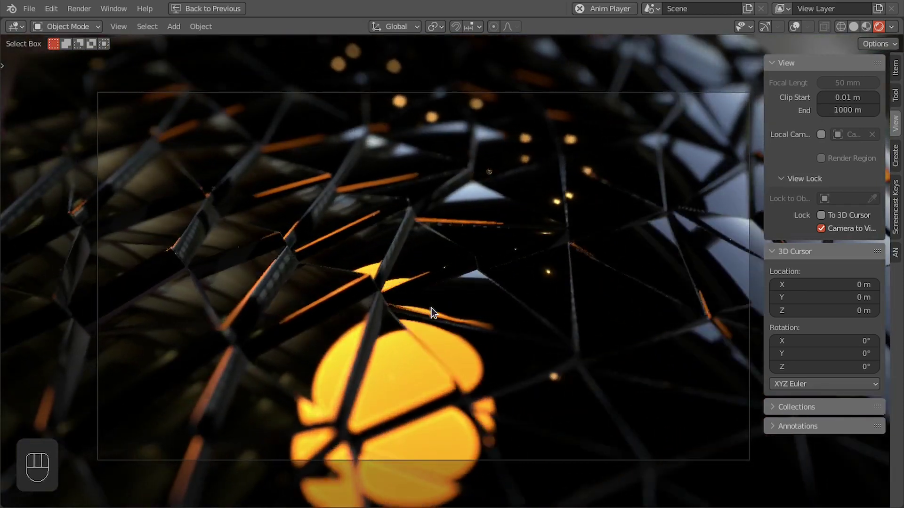
key(space)
- Refine the framing around the orange light, turn off Lock Camera to View and preview playback
drag(274, 328, 282, 312)
key(shift+Left)
key(space)
key(space)
click(269, 308)
click(279, 316)
key(space)
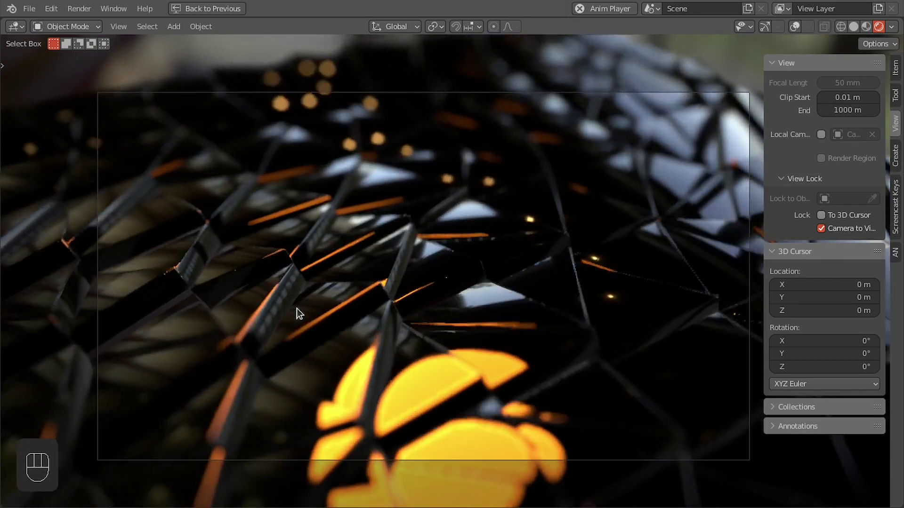
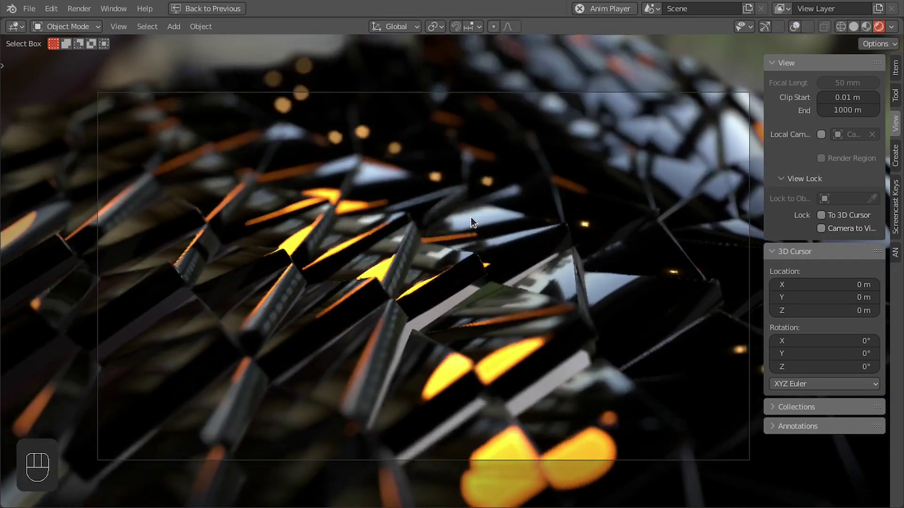
key(space)
key(n)
key(ctrl+space)
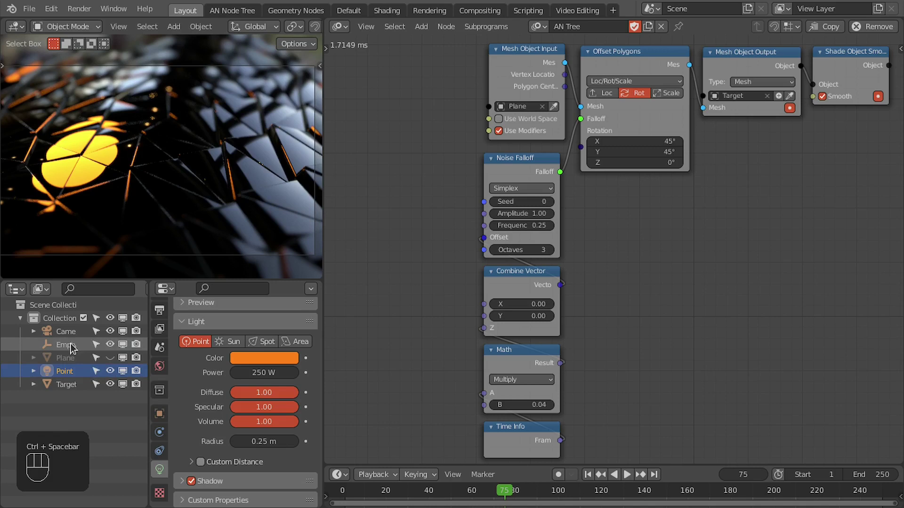
- Set the Target's Bevel modifier Width Type from Offset to Percent, rounding the pieces into pebbles
drag(78, 387, 166, 432)
click(167, 432)
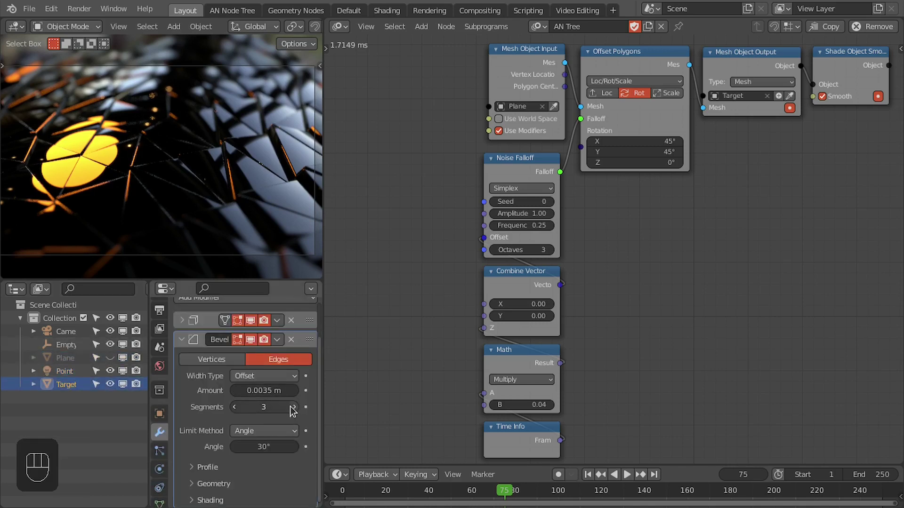
click(296, 409)
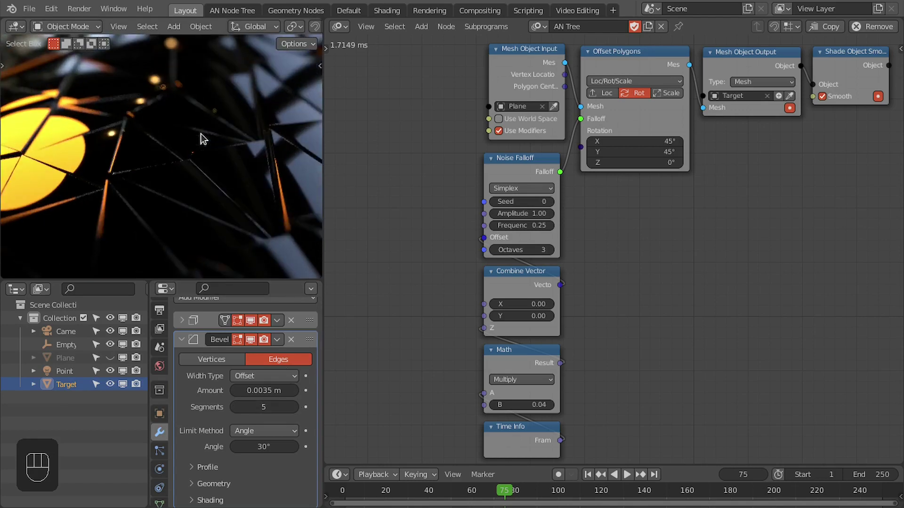
key(ctrl+space)
middle_click(412, 232)
click(457, 229)
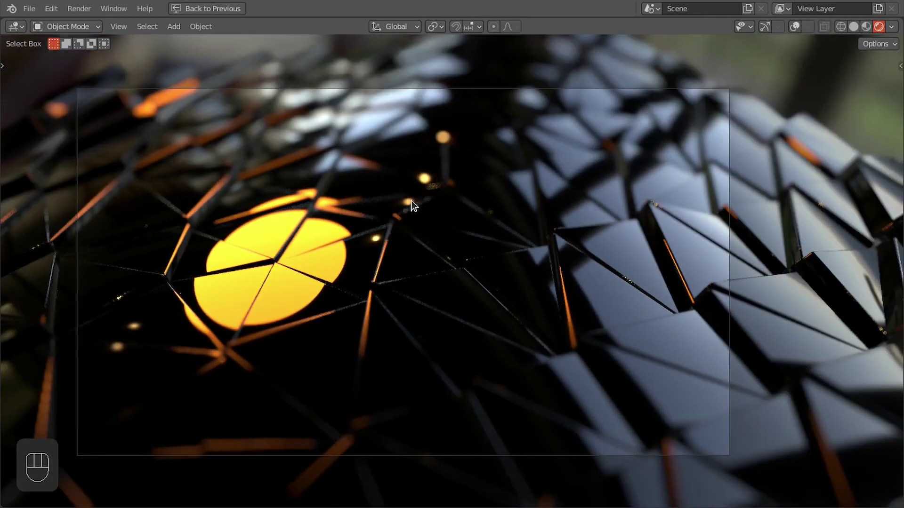
key(ctrl+space)
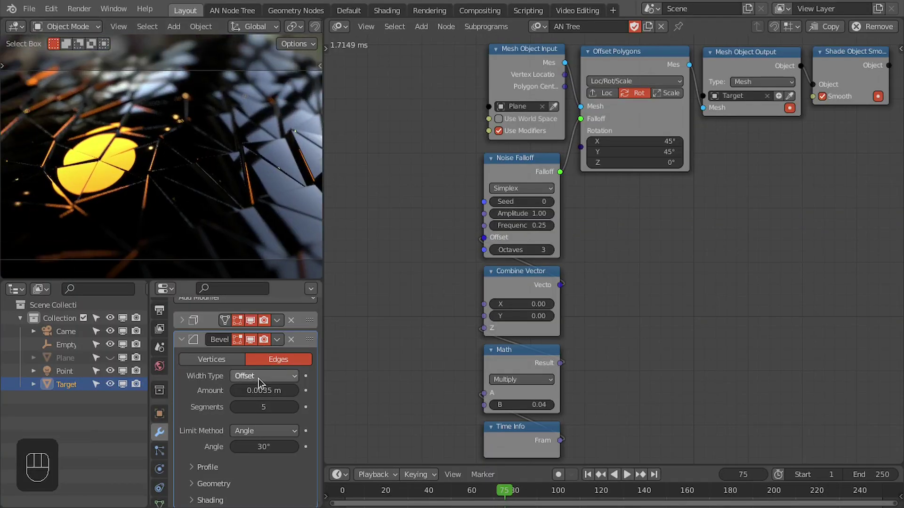
drag(259, 378, 269, 420)
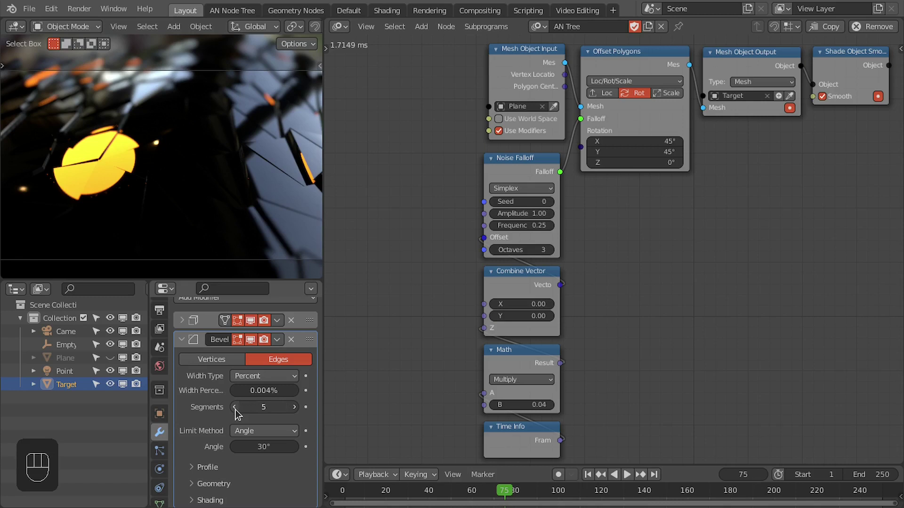
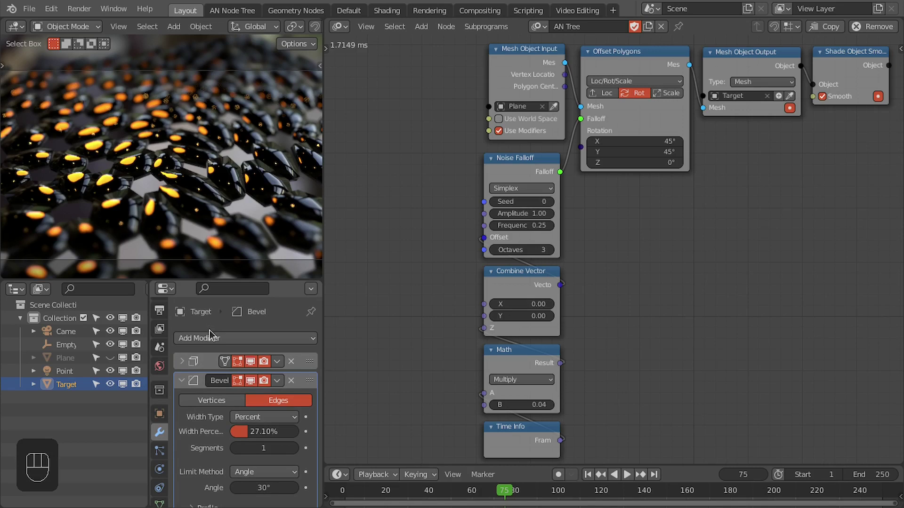
- Check the Target's Subdivision modifier and the Plane's Planar Decimate modifier settings
drag(215, 342, 193, 202)
click(151, 177)
key(ctrl+space)
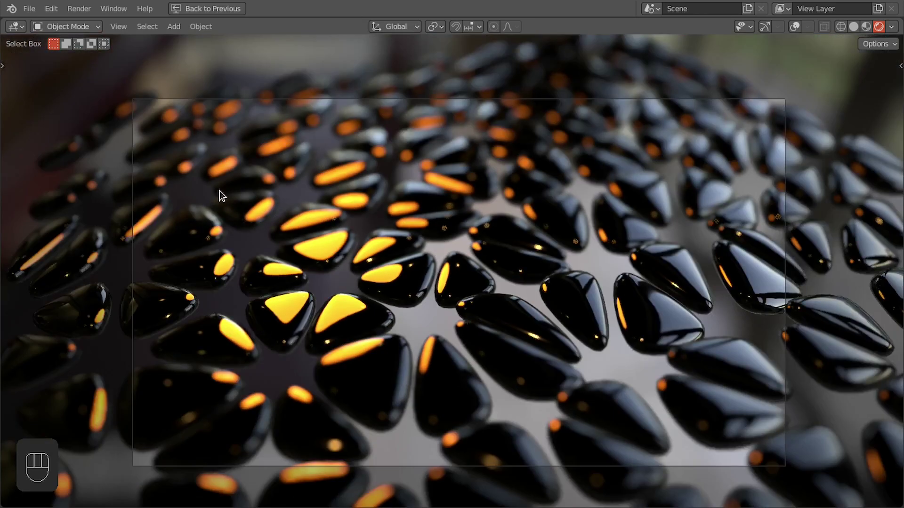
key(ctrl+space)
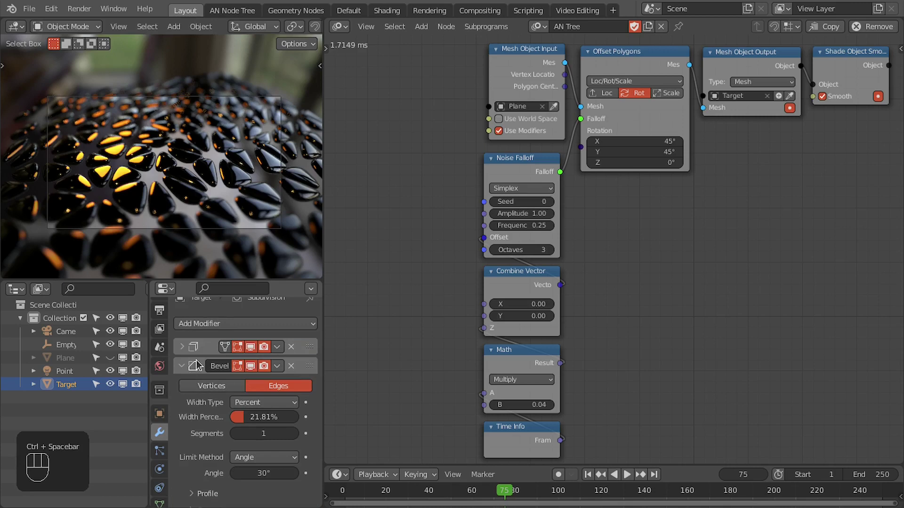
click(184, 345)
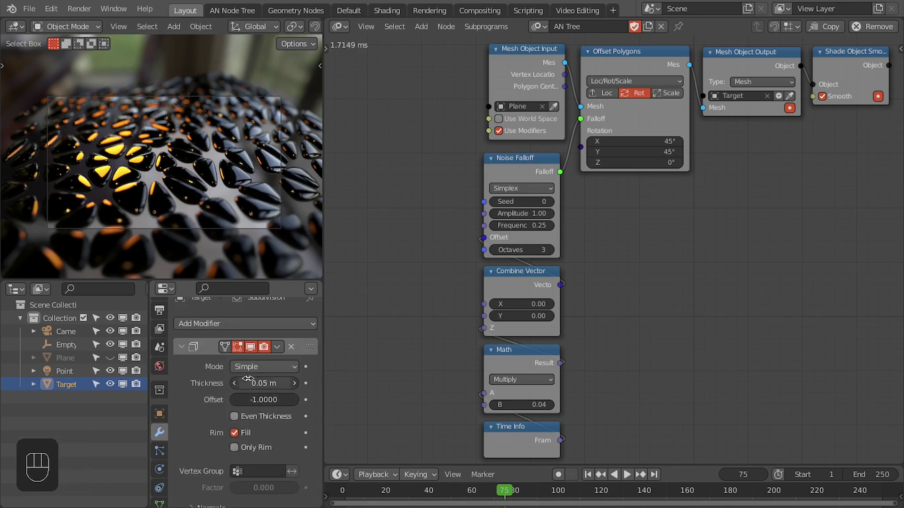
click(182, 349)
drag(182, 382, 206, 396)
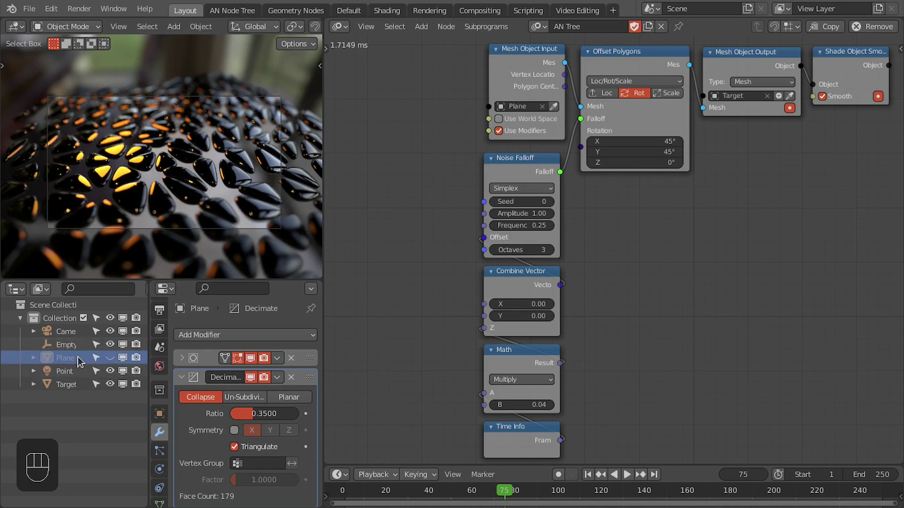
drag(255, 406, 212, 310)
- Play the animation forward to around frame 175 and stop
key(space)
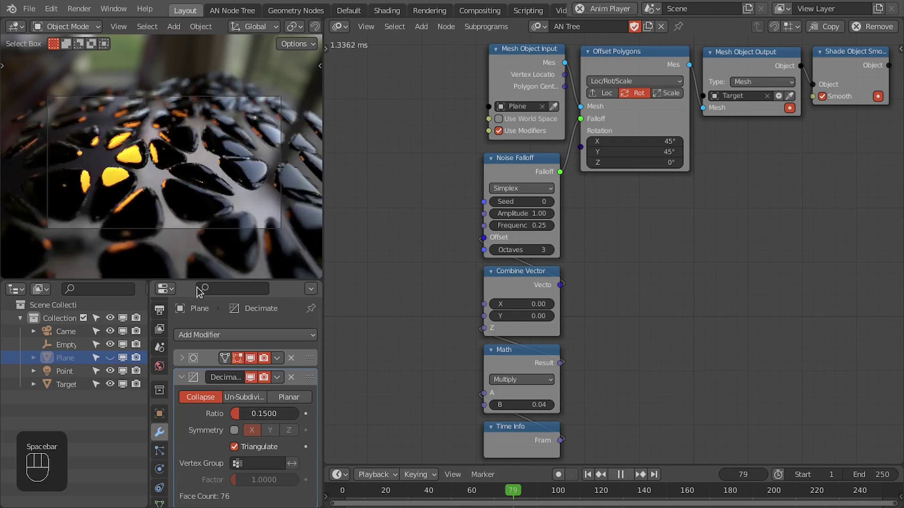
key(space)
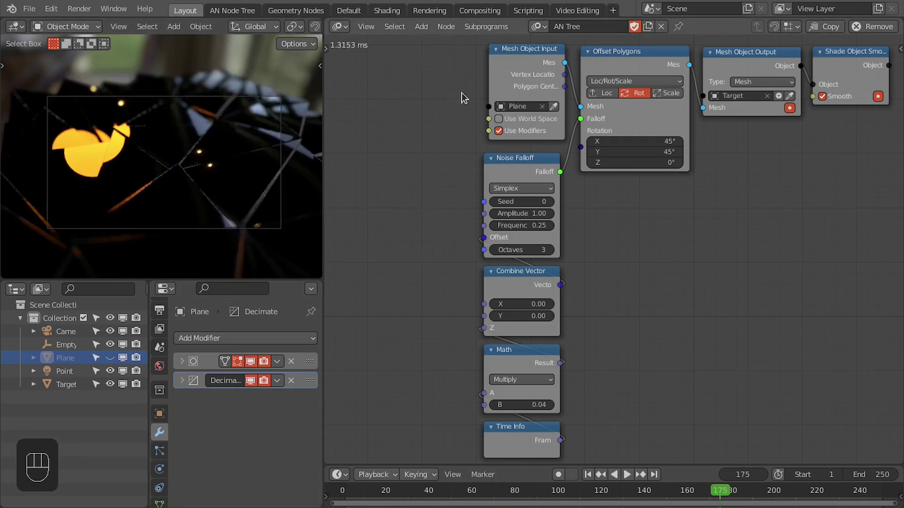